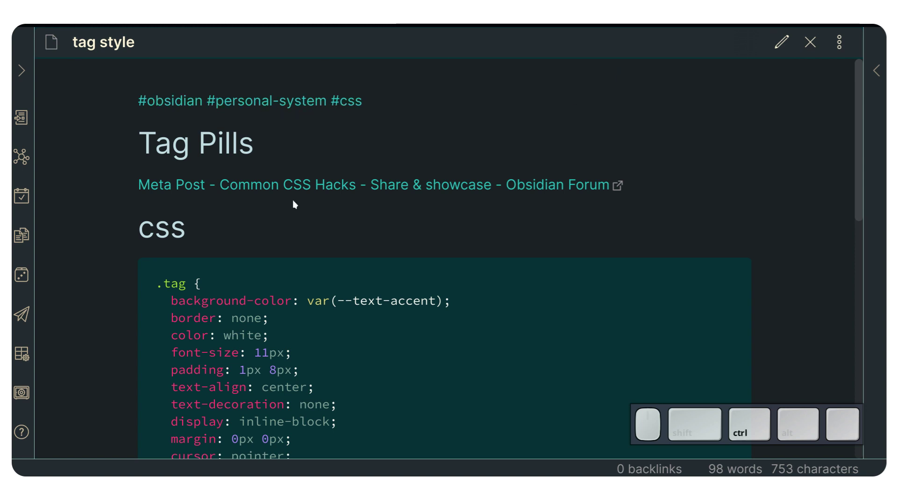
- Switch the 'tag style' note from preview to its editable markdown source view
scroll(down, 3)
scroll(down, 3)
scroll(up, 3)
scroll(up, 3)
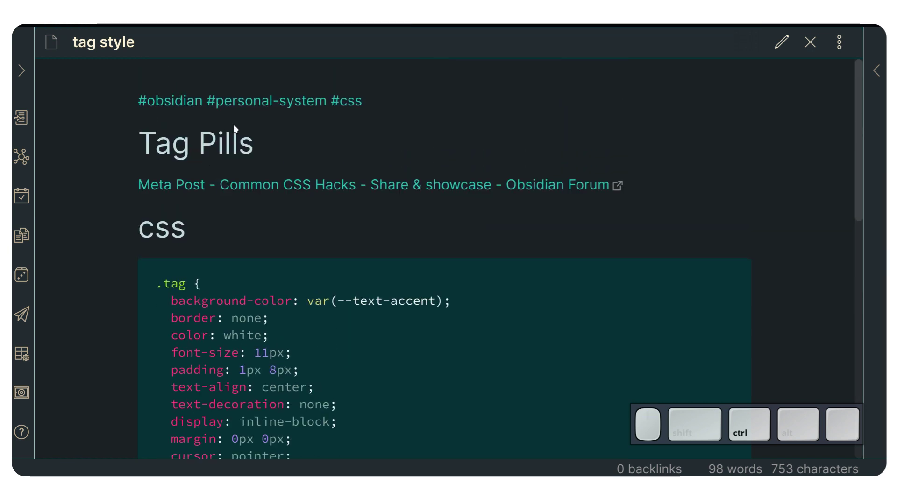
key(ctrl+alt+\)
click(330, 138)
key(Escape)
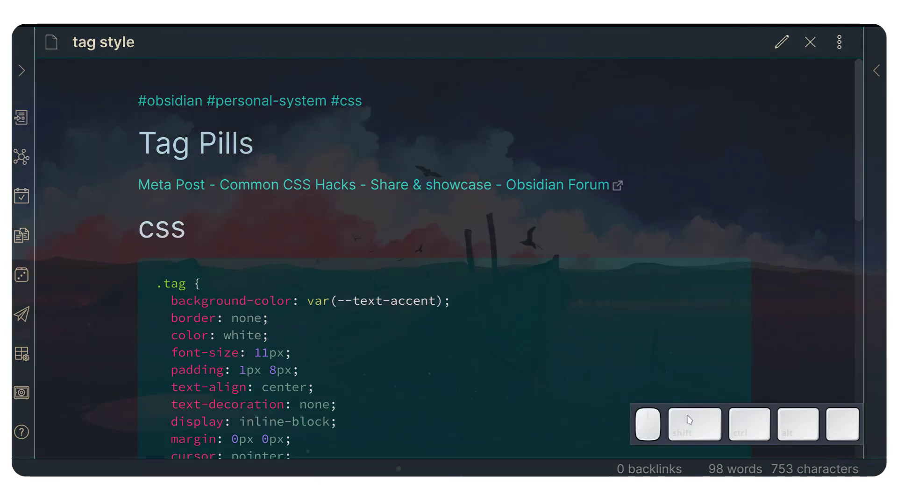
click(411, 210)
key(ctrl+e)
key(ctrl+Escape)
key(ctrl+k)
key(ctrl+j)
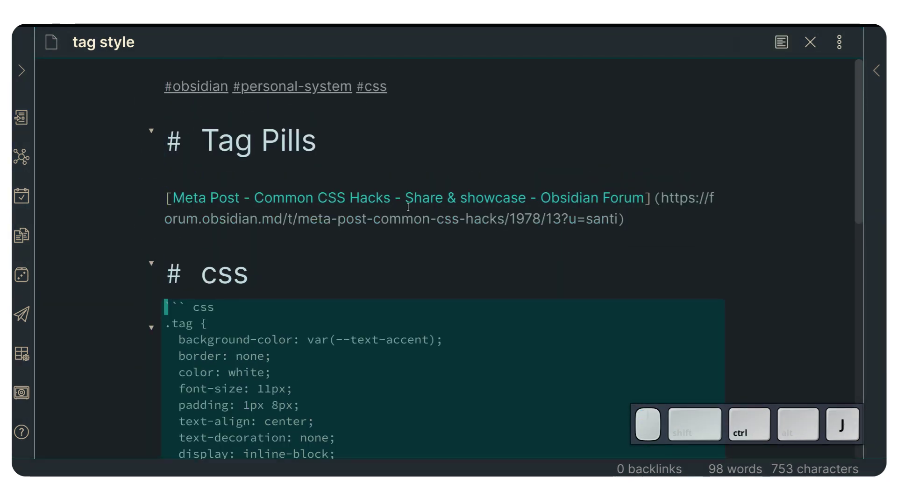
- Move through the note source showing the Tag Pills heading, forum link and CSS code fences
key(ctrl+l)
key(ctrl+k)
key(ctrl+j)
key(ctrl+shift+v)
key(ctrl+shift+j)
key(ctrl+shift+d)
key(ctrl+shift+Escape)
key(ctrl+shift+k)
key(ctrl+shift+v)
key(ctrl+shift+Escape)
key(ctrl+shift+u)
key(ctrl+shift+k)
key(ctrl+shift+g)
key(ctrl+shift+Escape)
key(ctrl+shift+g)
key(ctrl+shift+Escape)
key(ctrl+shift+k)
key(ctrl+shift+j)
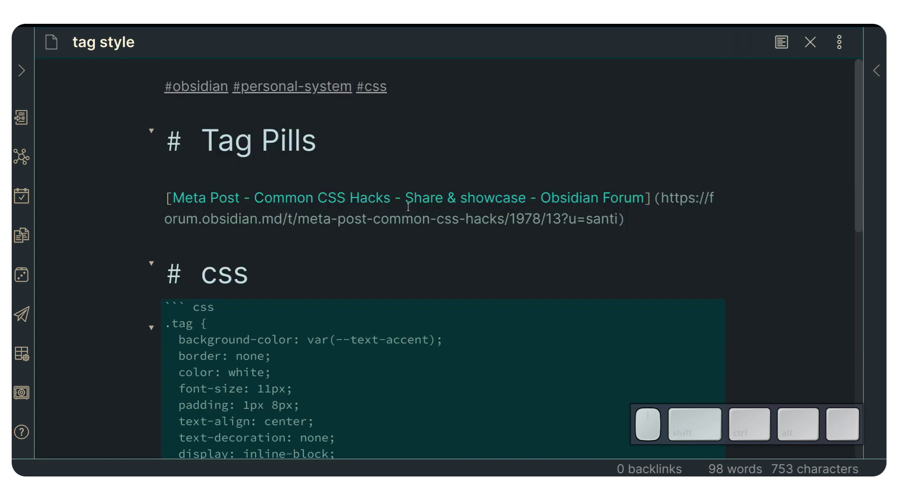
key(ctrl+,)
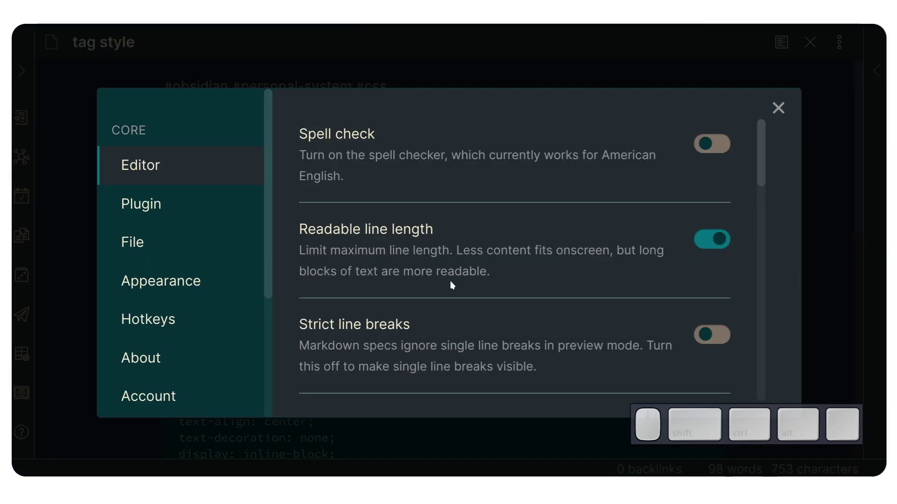
scroll(down, 3)
scroll(down, 3)
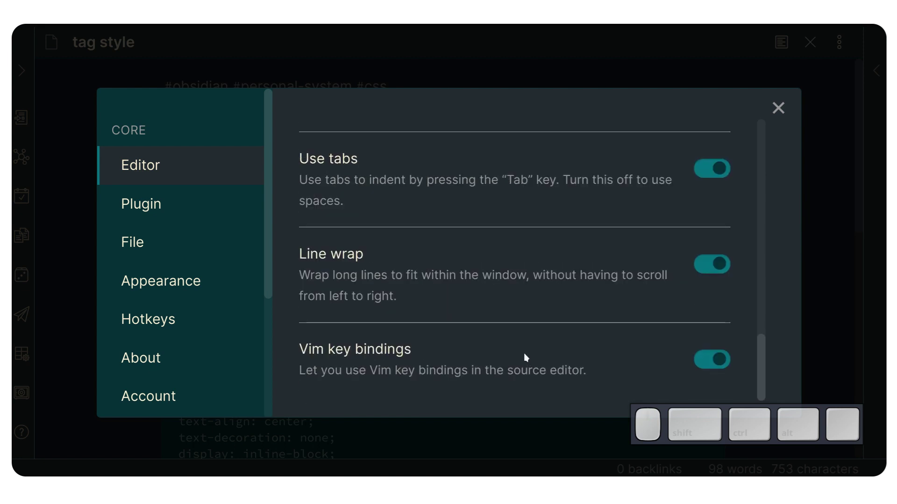
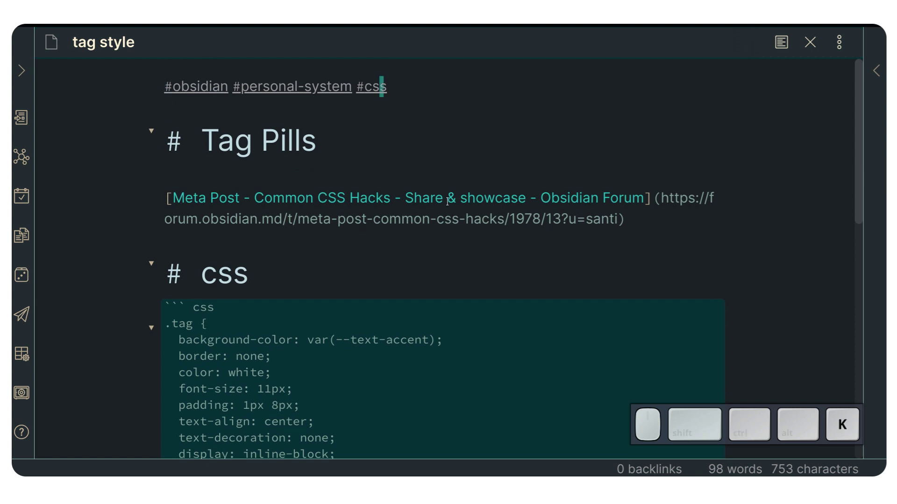
- Move the cursor up and down through the note source with Vim j/k keys
key(j)
key(j)
key(Escape)
key(j)
key(k)
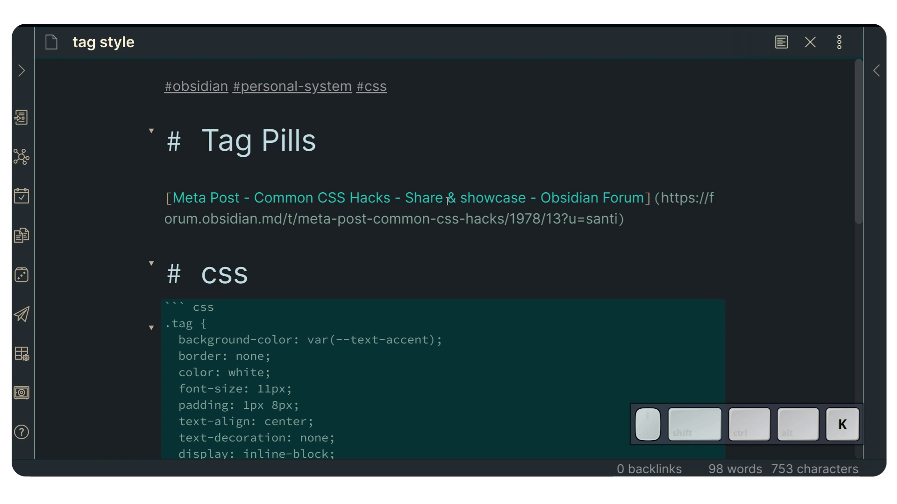
key(Escape)
key(j)
key(k)
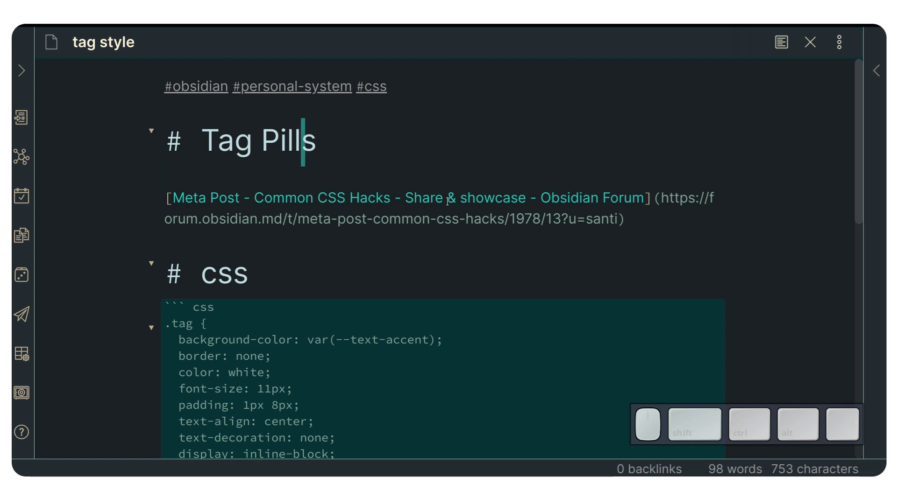
key(Escape)
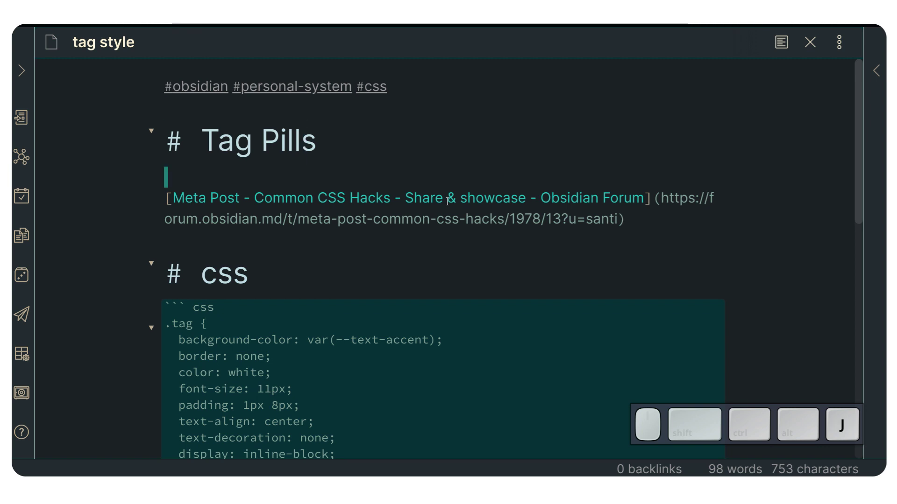
key(k)
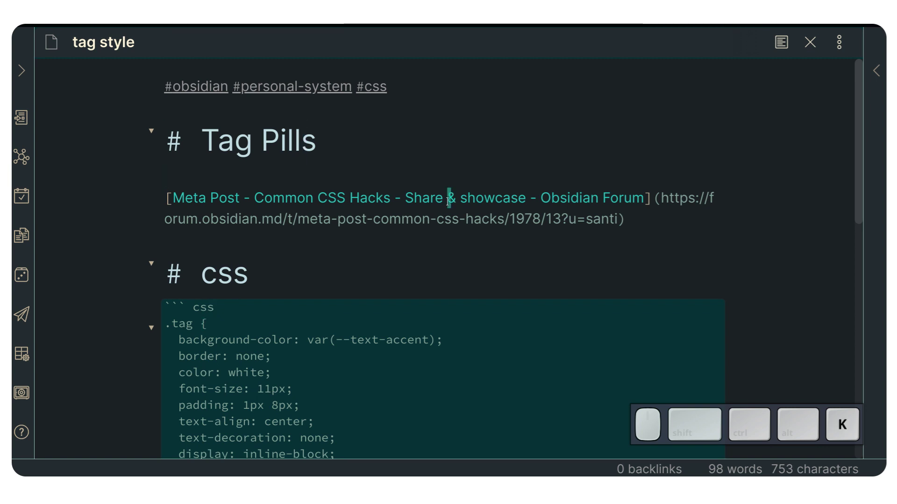
key(j)
key(k)
key(Escape)
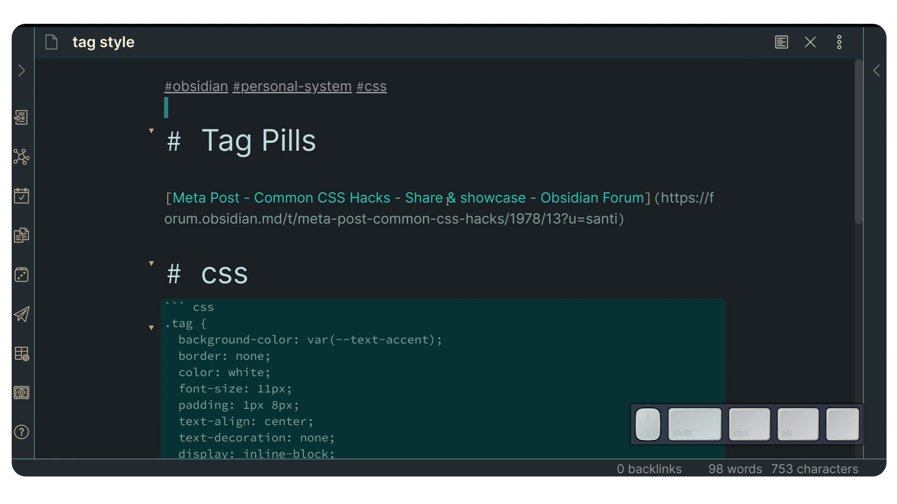
key(k)
key(j)
key(j)
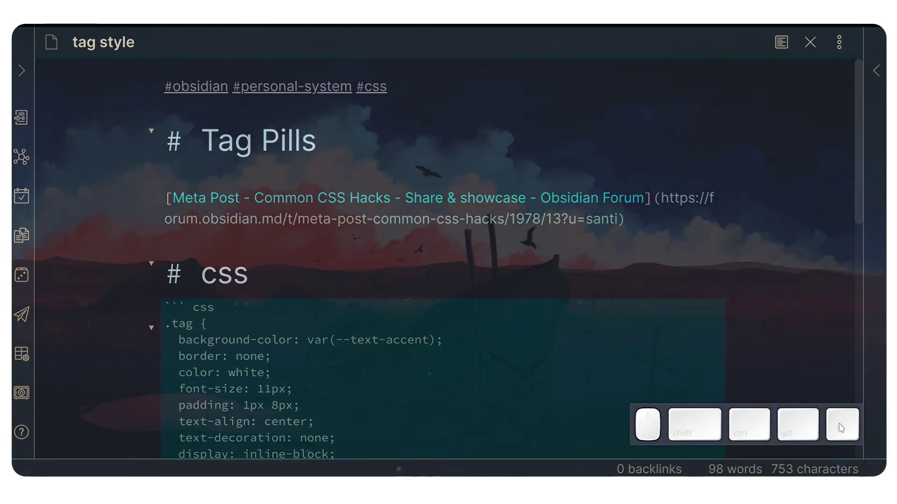
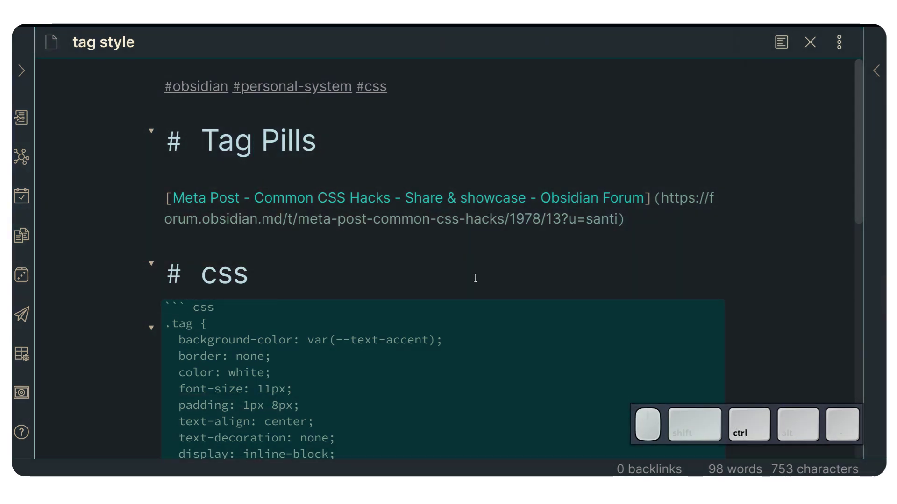
- Switch the 'tag style' note back to rendered reading view with plain teal tags
key(ctrl+e)
key(ctrl+Escape)
key(ctrl+e)
key(ctrl+Escape)
key(ctrl+k)
key(j)
key(k)
key(ctrl+e)
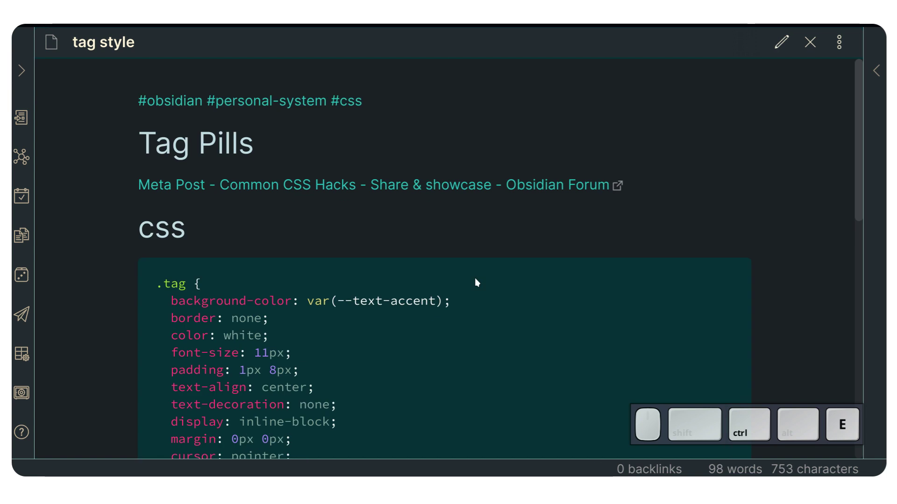
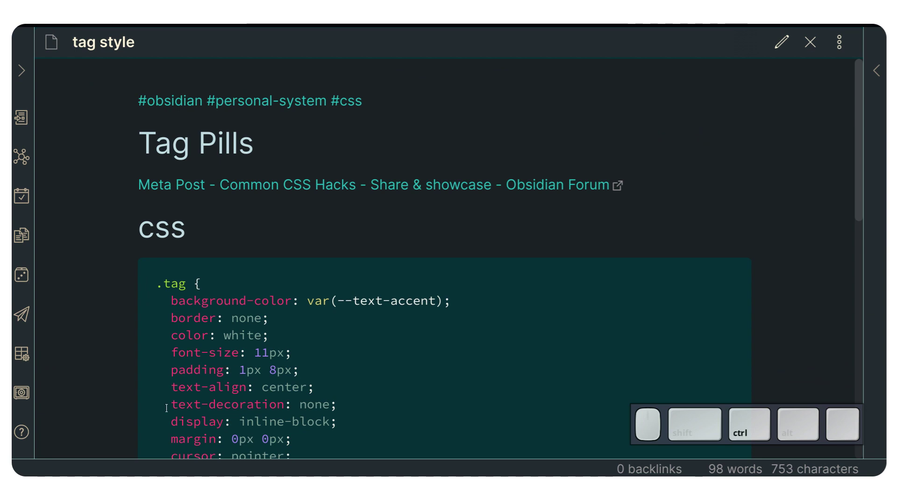
key(ctrl+,)
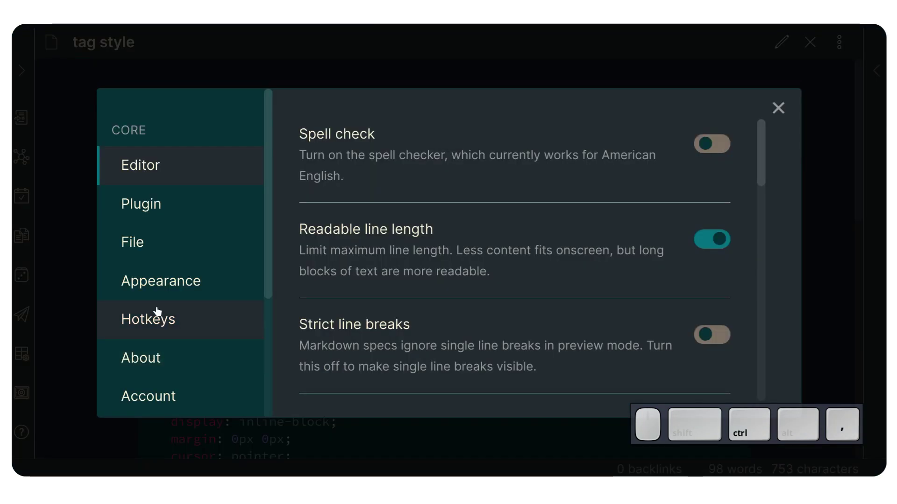
scroll(down, 3)
click(174, 327)
click(407, 146)
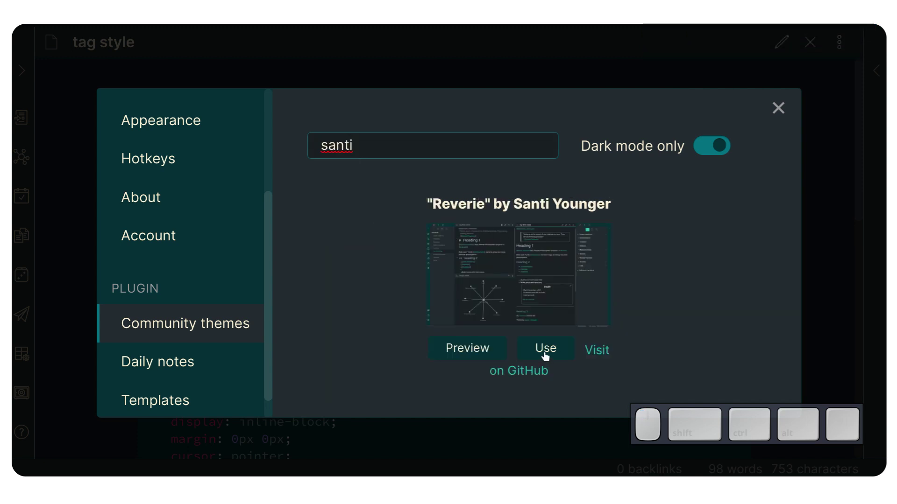
click(548, 357)
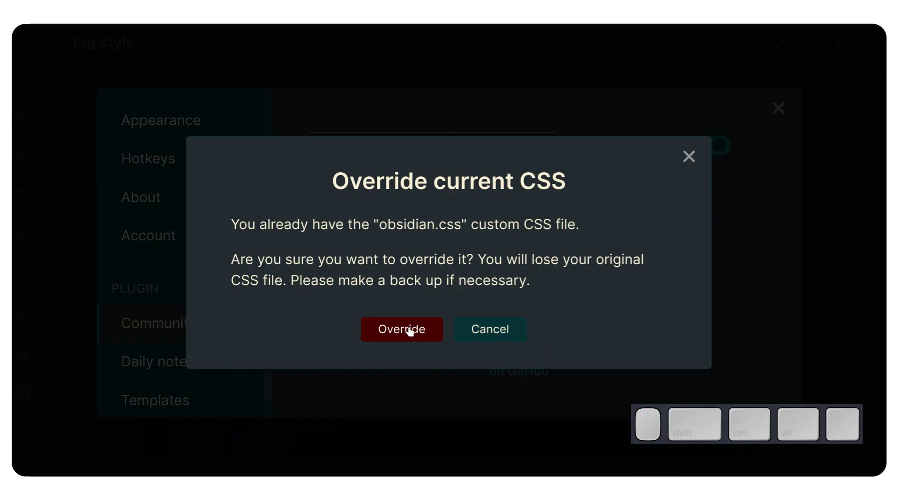
click(411, 330)
click(776, 116)
scroll(down, 3)
scroll(up, 3)
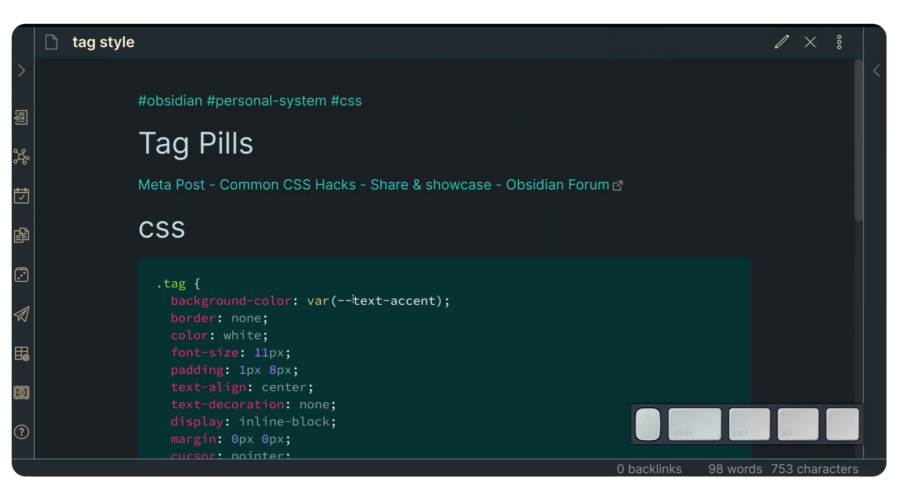
scroll(down, 3)
scroll(up, 3)
click(264, 259)
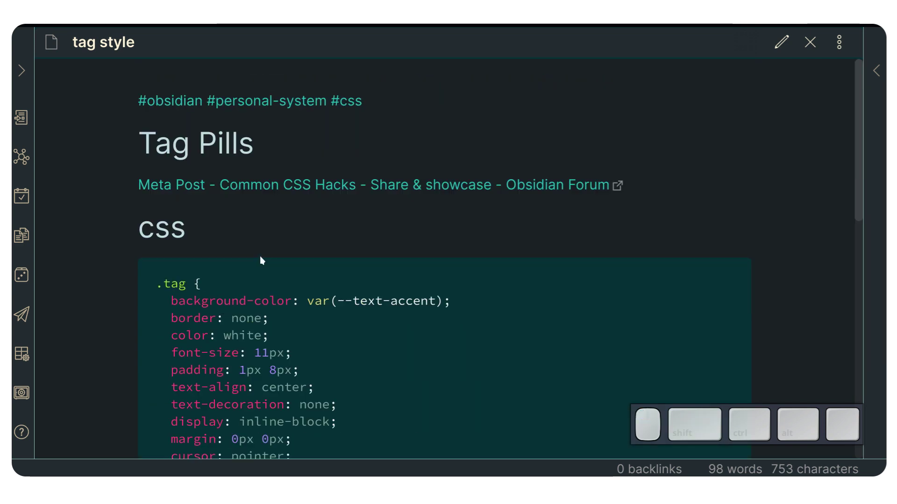
key(alt+\)
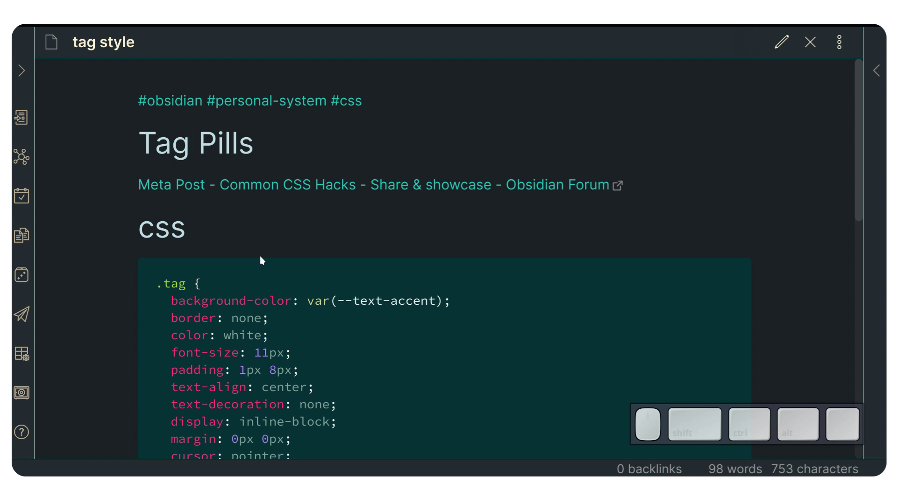
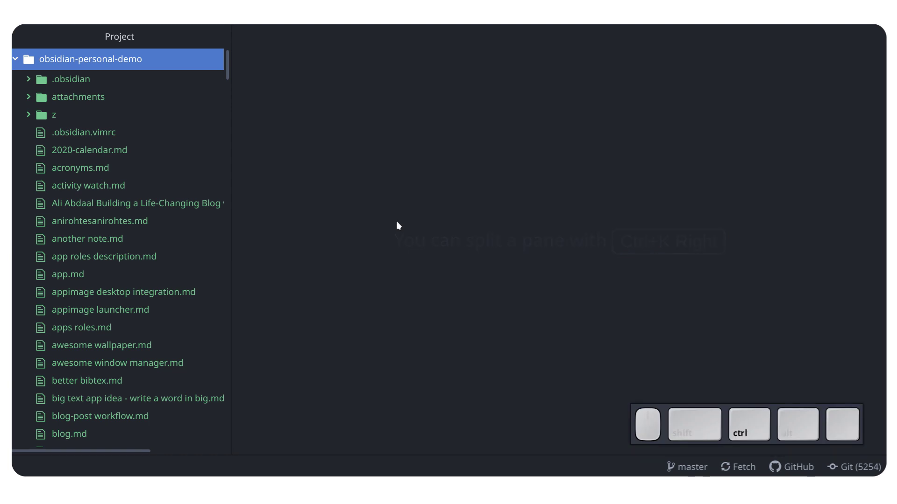
- Find and open the vault's root obsidian.css stylesheet via Atom's file finder
key(ctrl+p)
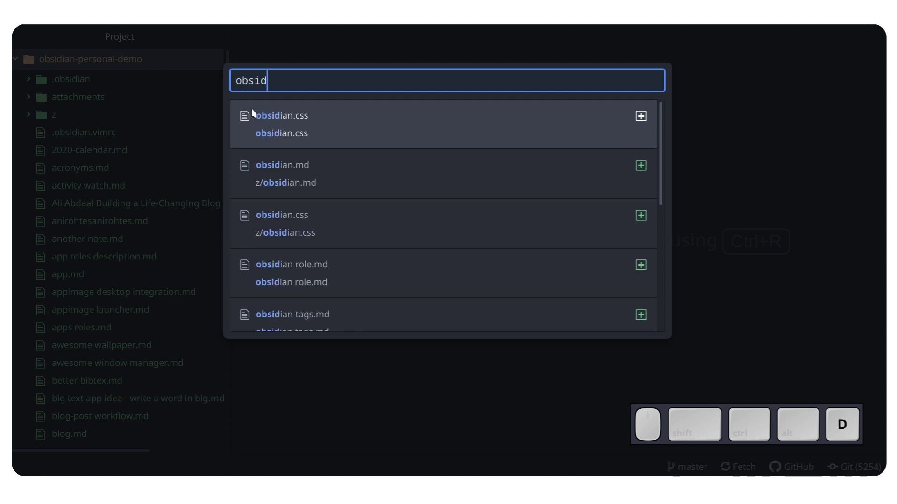
key(i)
key(n)
key(a)
key(BackSpace)
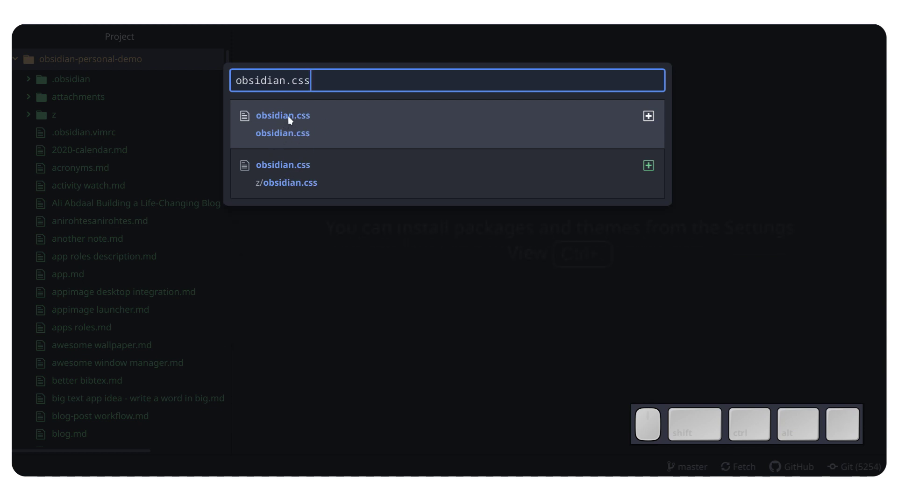
click(288, 117)
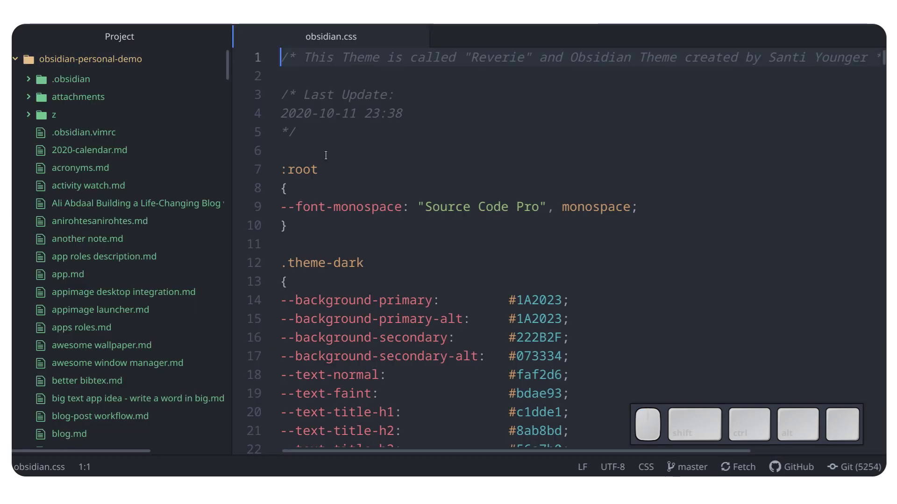
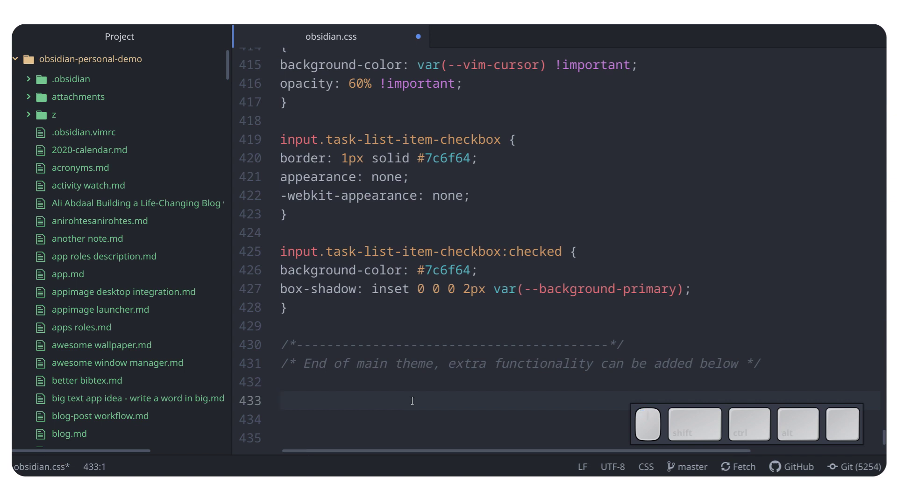
- Add a '/* TAG PILLS*/' comment at the end of obsidian.css with a new line below it
key(/)
key(shift+8)
key(shift+space)
key(shift+space)
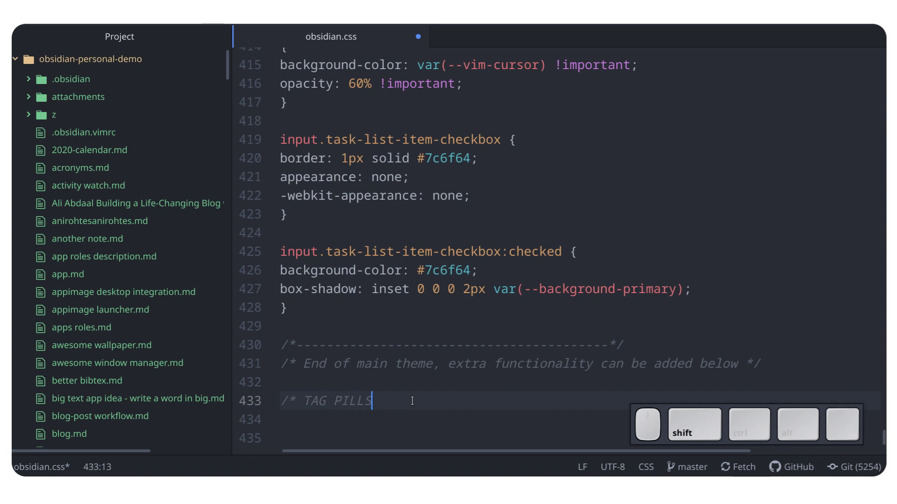
key(shift+8)
key(shift+/)
key(shift+BackSpace)
key(/)
key(shift+Return)
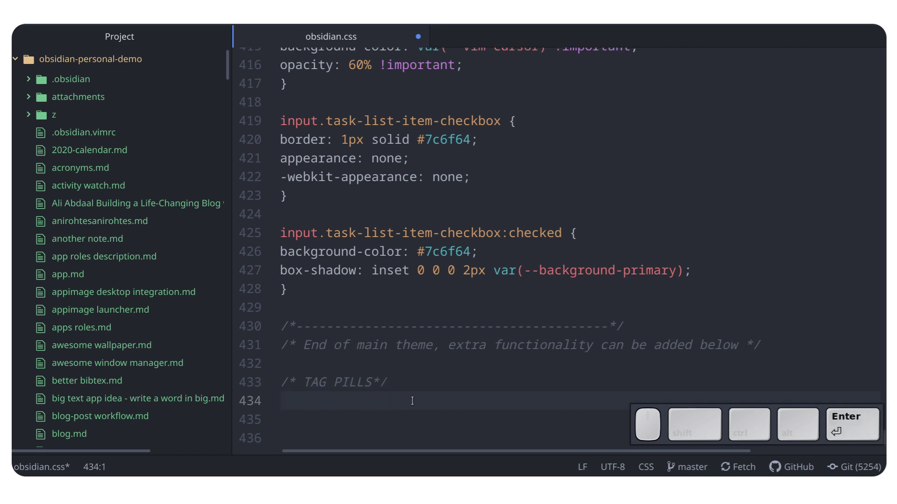
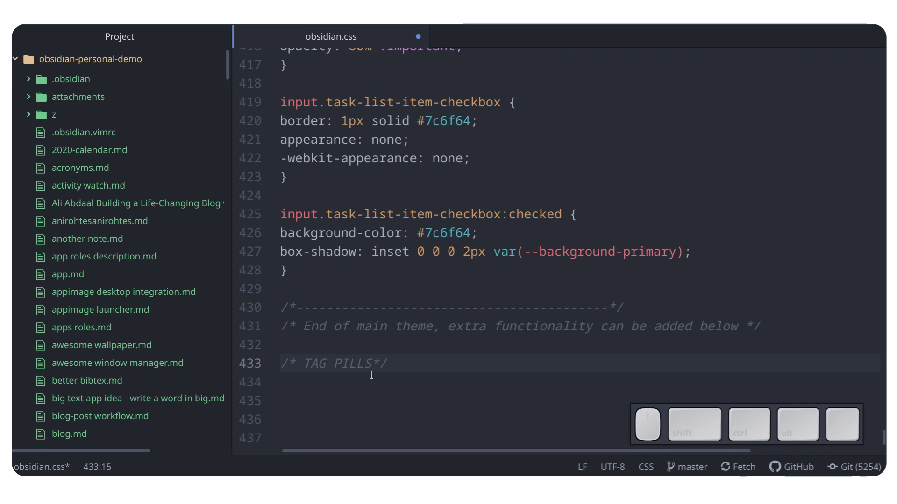
- Paste the tag-pill CSS rules below the TAG PILLS comment and save obsidian.css
key(Return)
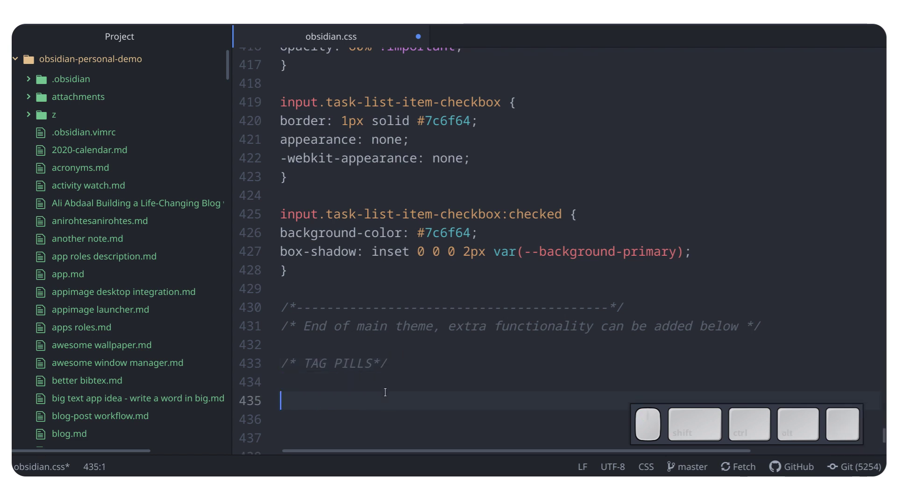
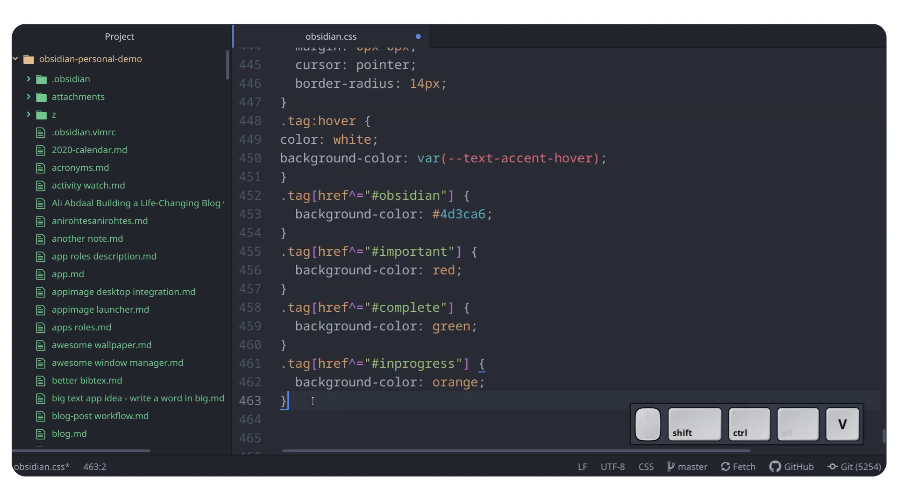
scroll(up, 3)
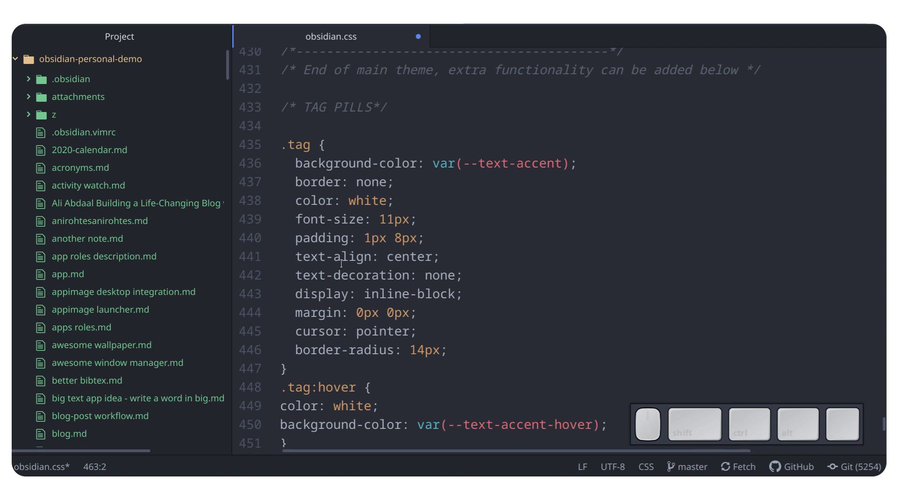
key(ctrl+s)
key(alt+\)
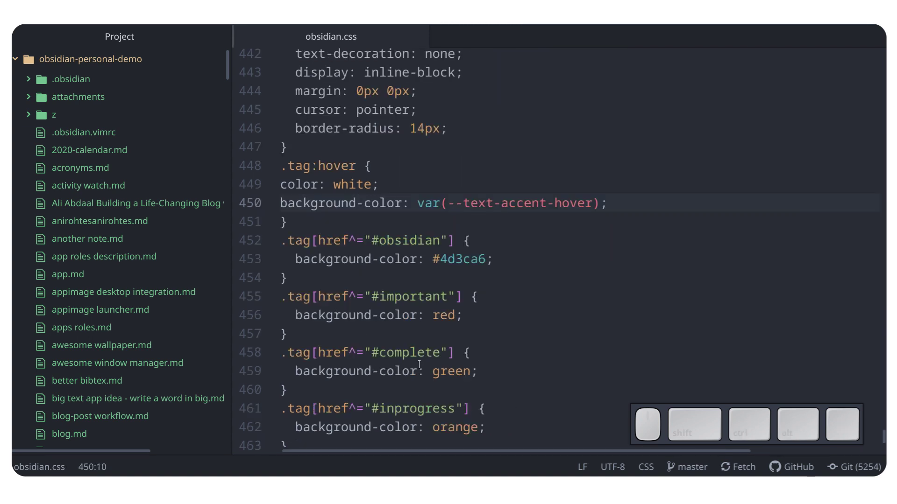
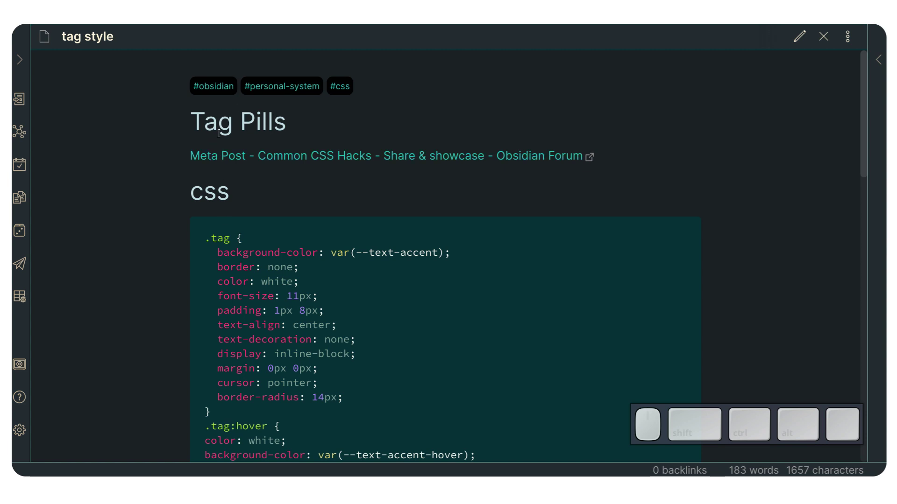
- Apply the Subtlegold community theme in Obsidian settings, replacing the custom obsidian.css
scroll(down, 3)
scroll(up, 3)
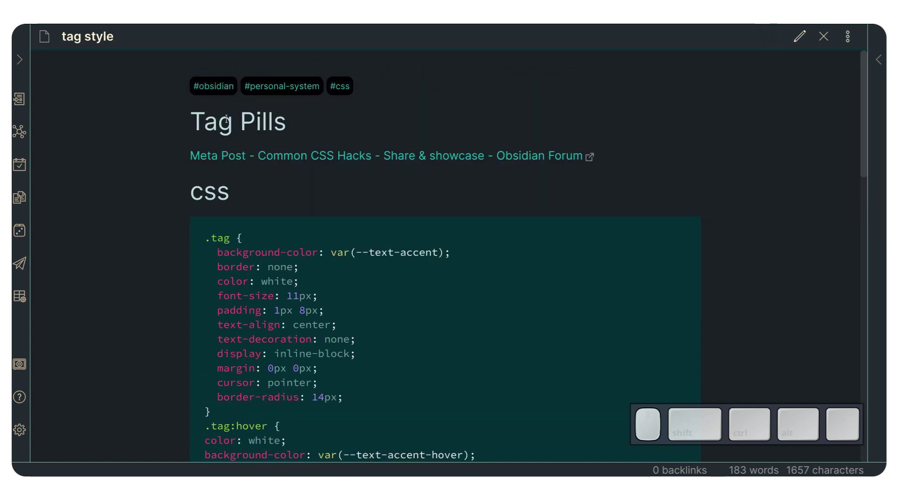
key(alt+\)
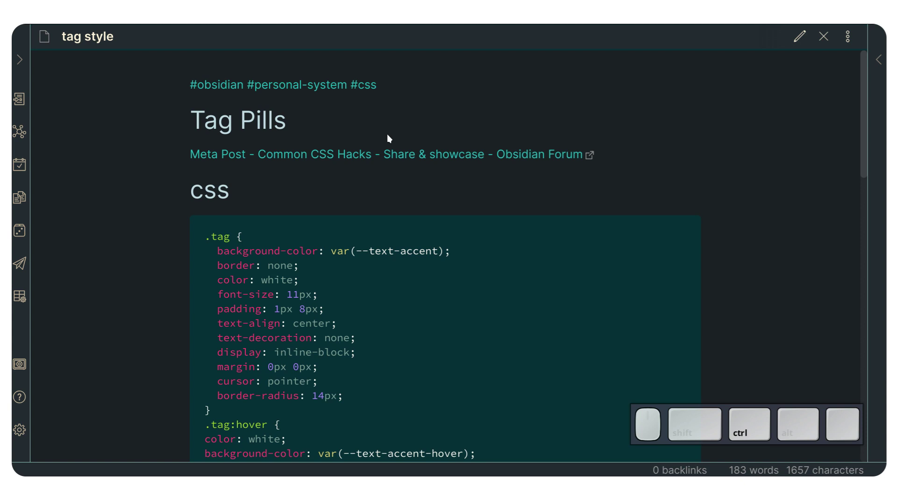
key(ctrl+,)
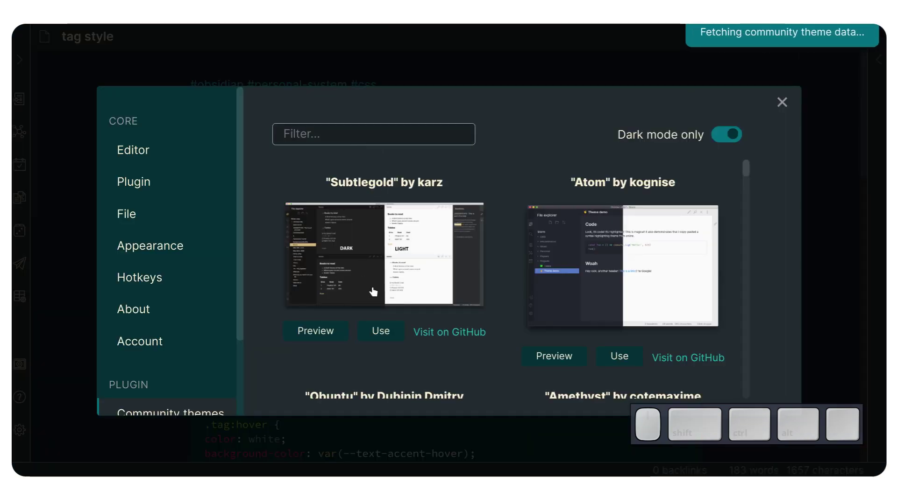
click(384, 337)
click(422, 318)
click(785, 101)
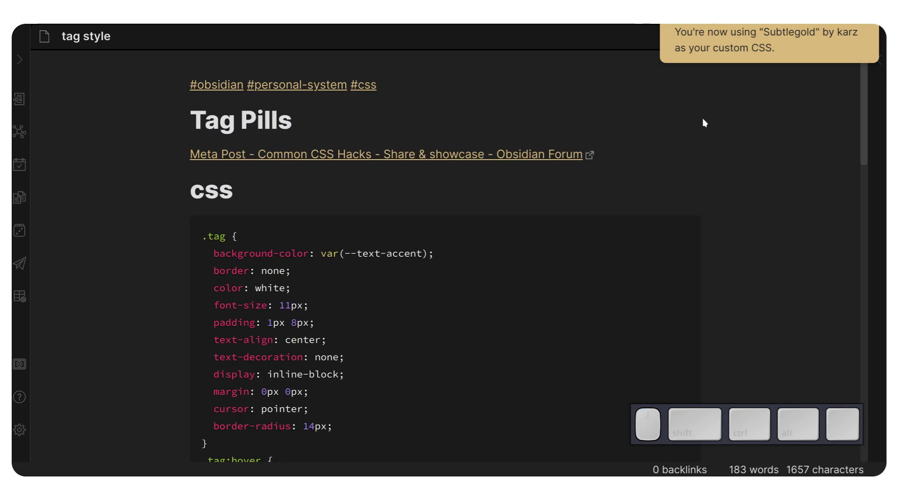